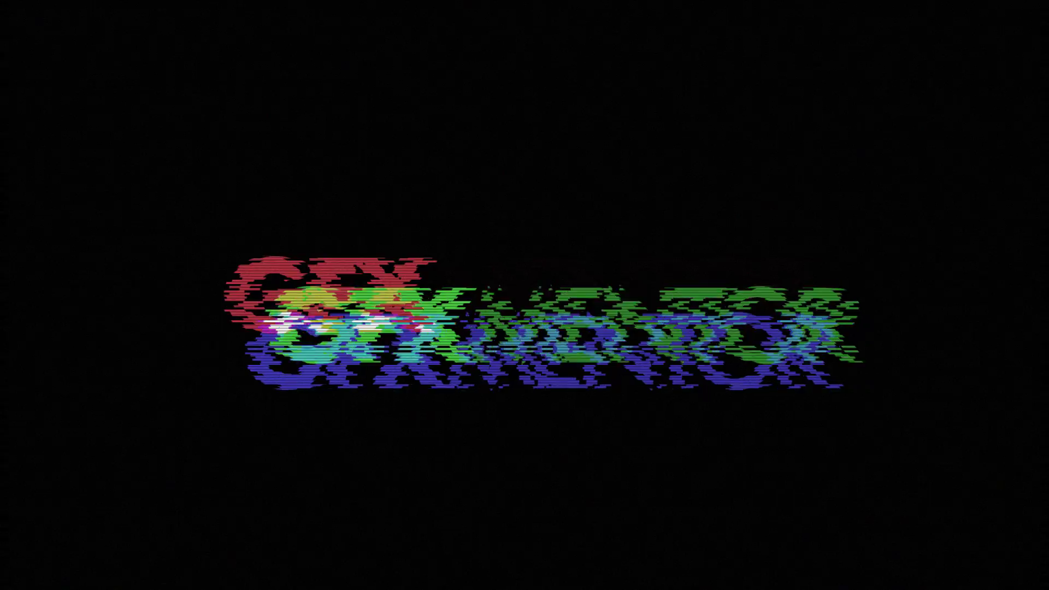
# - Add a 200×200 px yellow solid, Yellow Solid 2, centred in Comp 1
pyautogui.click(571, 321)
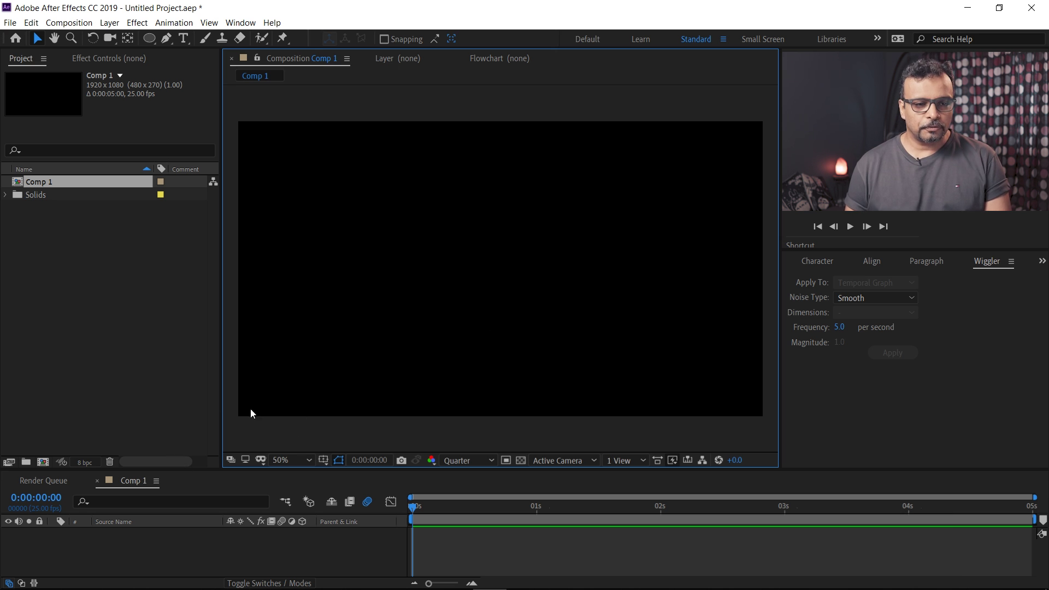
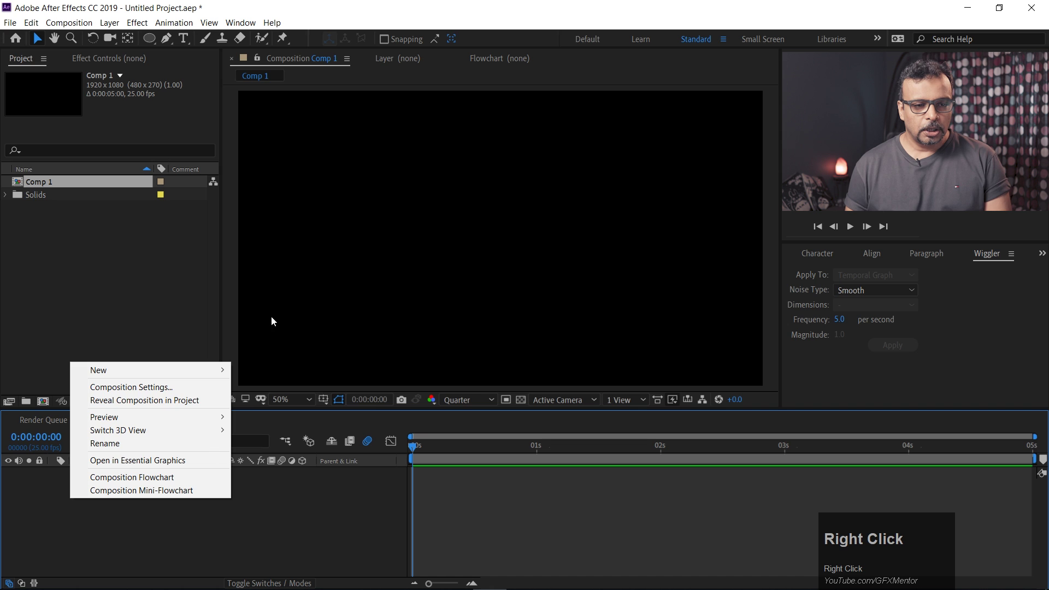
pyautogui.click(163, 375)
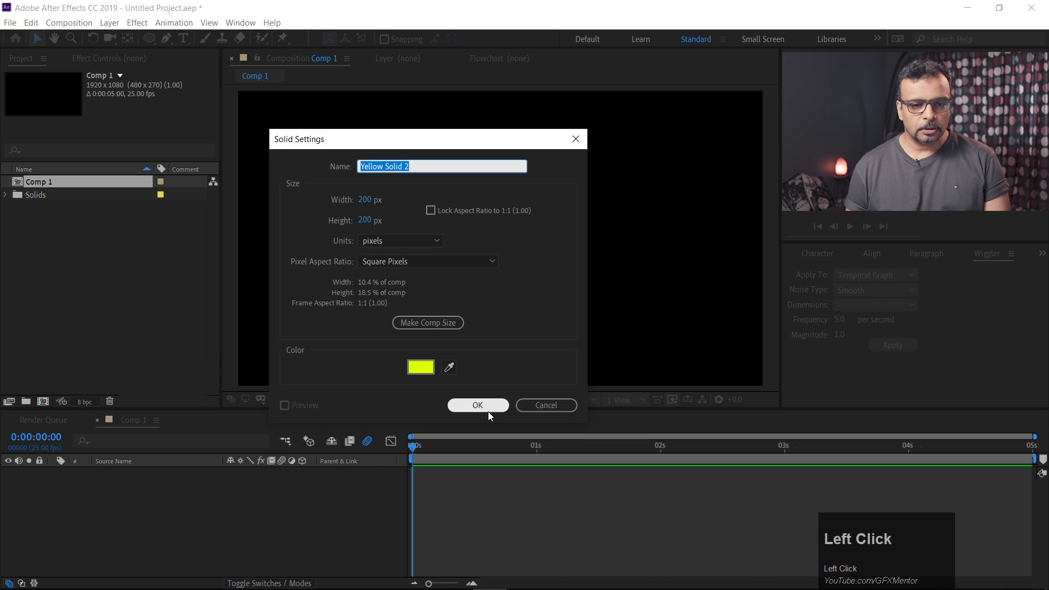
pyautogui.moveTo(490, 407); pyautogui.dragTo(525, 230)
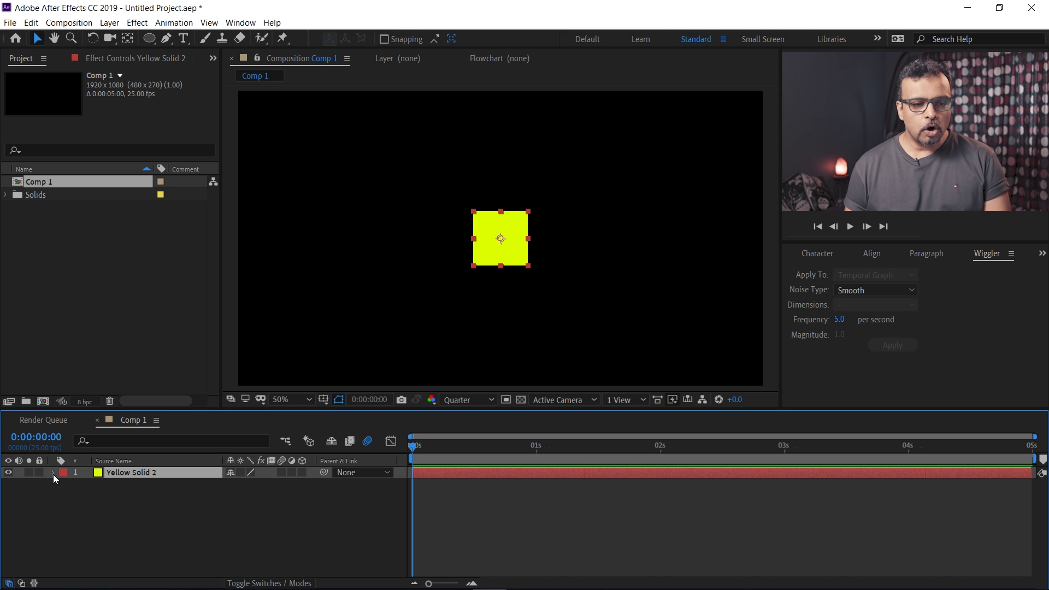
# - Keyframe the solid's Scale from 0% at 0:00:00 to 100% at frame 12 and preview it
pyautogui.click(57, 477)
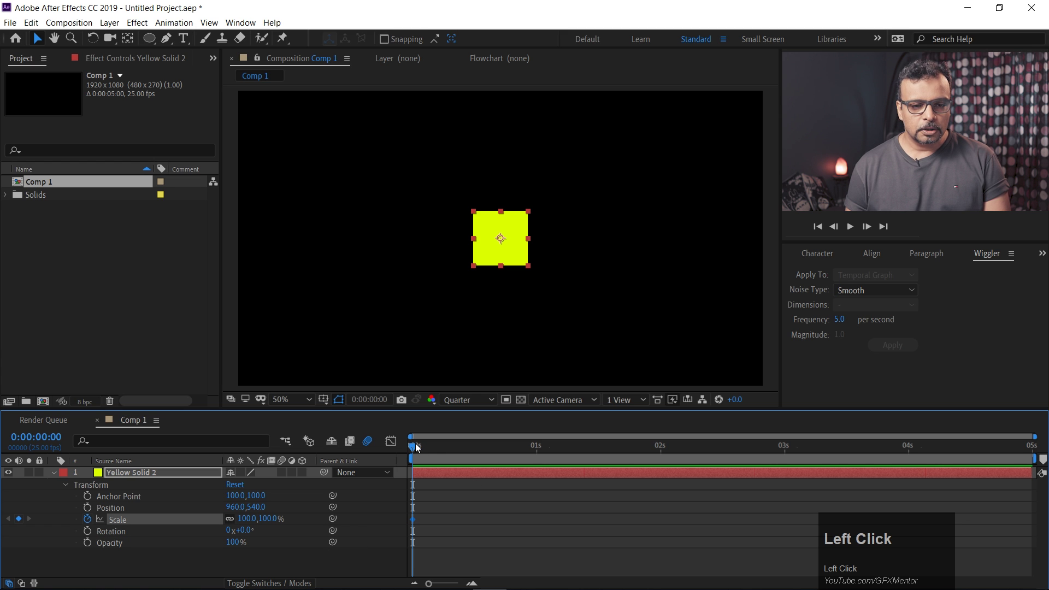
pyautogui.click(251, 522)
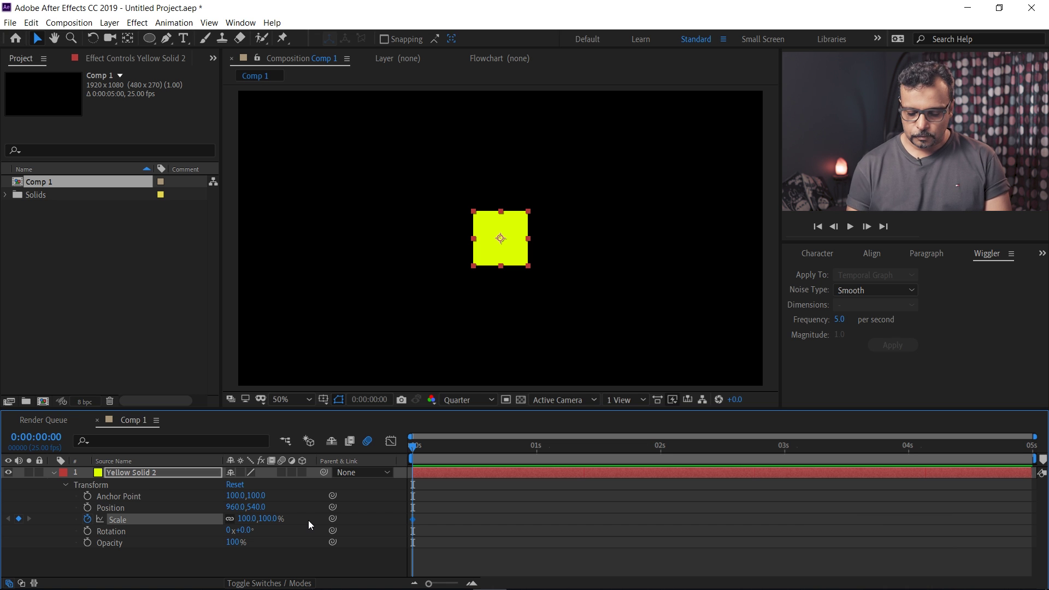
pyautogui.click(253, 521)
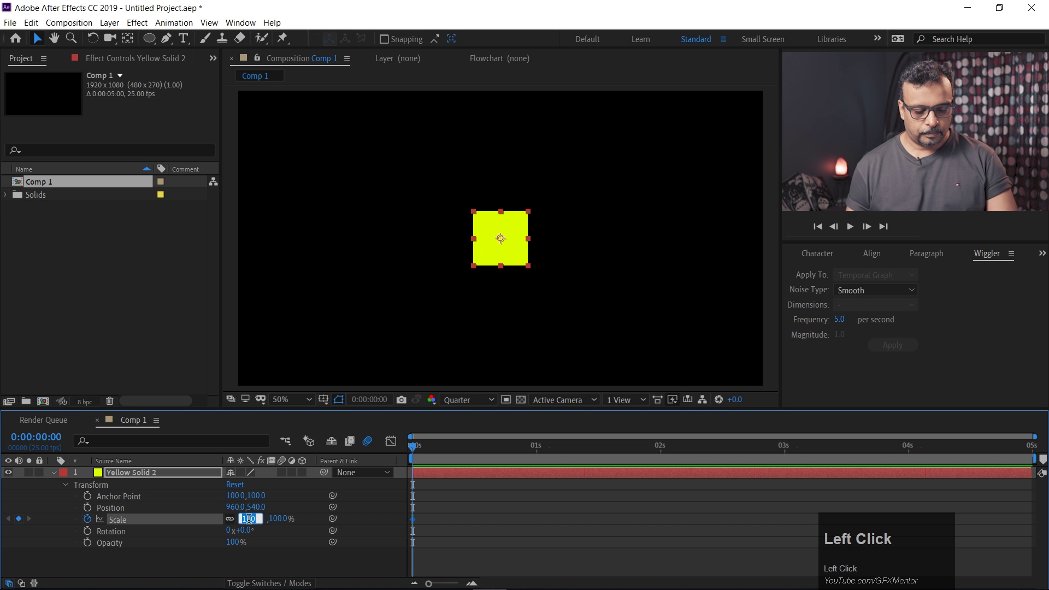
pyautogui.press('0')
pyautogui.moveTo(256, 562); pyautogui.dragTo(246, 517)
pyautogui.write('100')
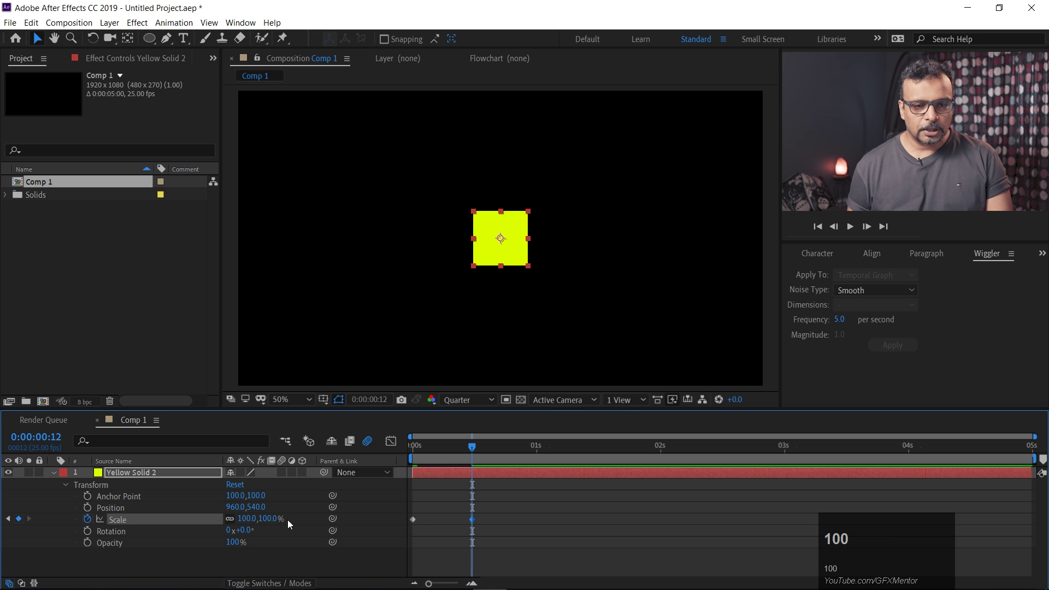
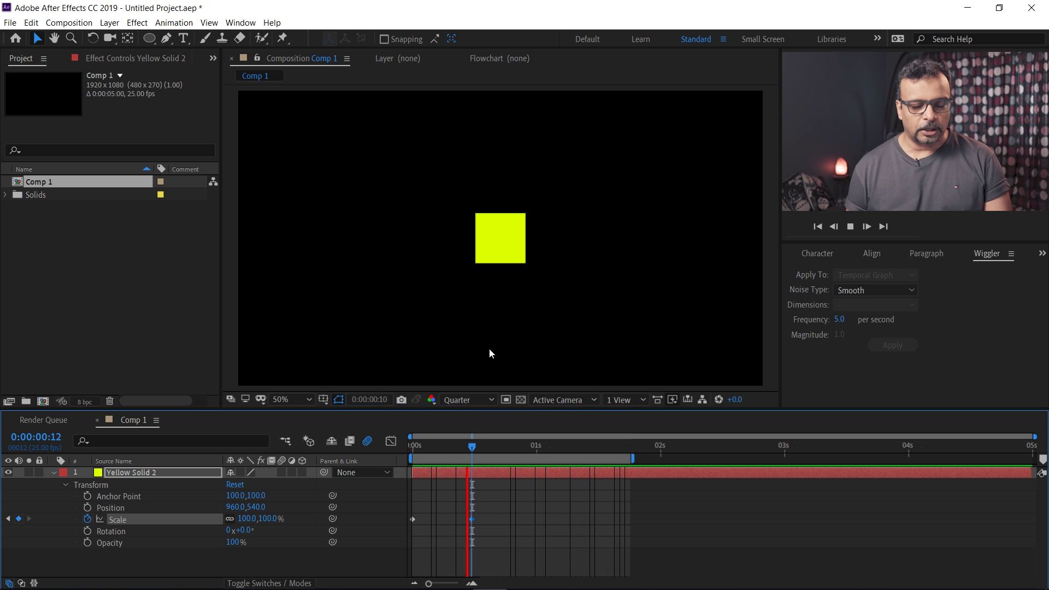
pyautogui.press('space')
# - Copy the full Inertial Bounce expression code from the Bounce Expression Google Doc
pyautogui.moveTo(538, 454); pyautogui.dragTo(432, 278)
pyautogui.press('alt+Tab')
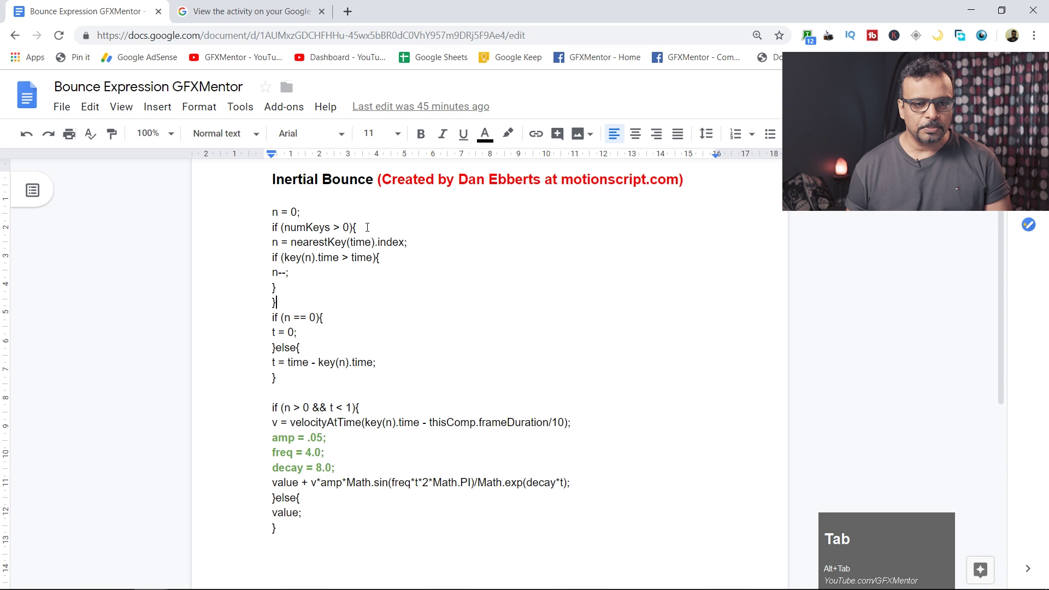
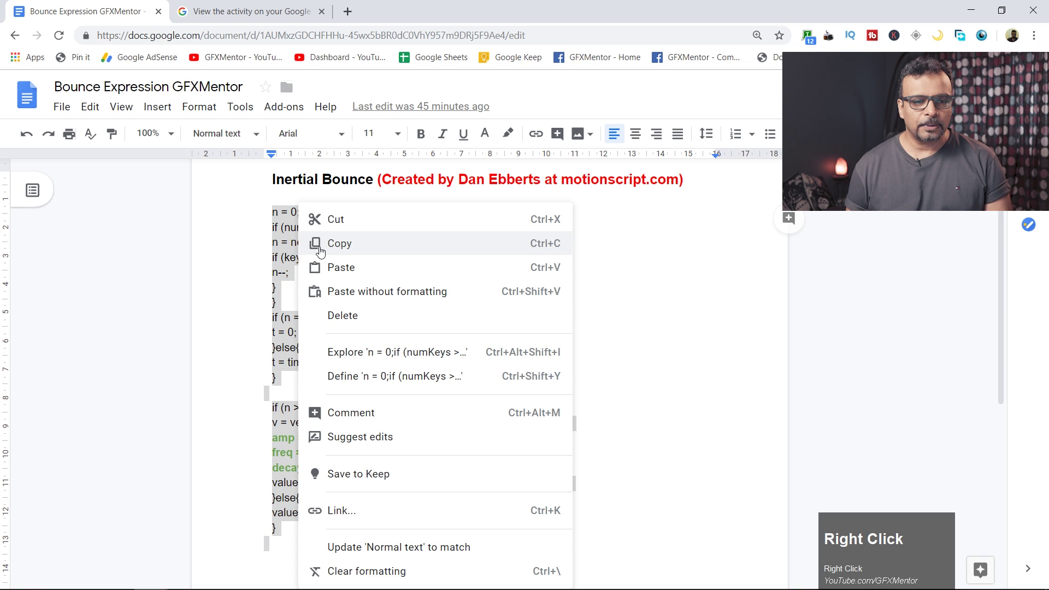
pyautogui.click(326, 249)
# - Replace the default transform.scale expression on Scale with the pasted Inertial Bounce code
pyautogui.press('alt+Tab')
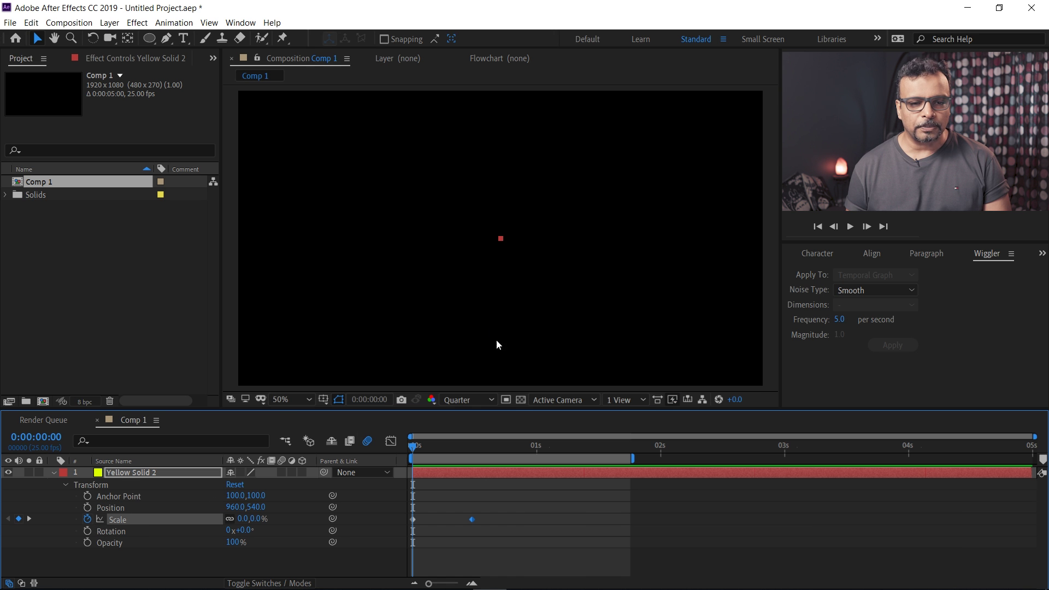
pyautogui.moveTo(419, 454); pyautogui.dragTo(89, 528)
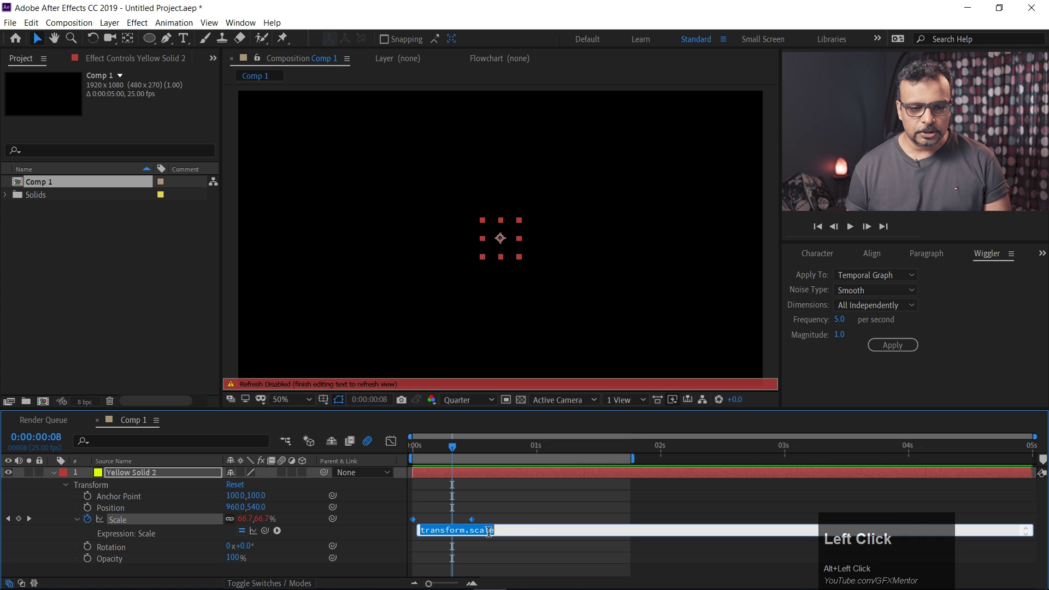
pyautogui.moveTo(510, 528); pyautogui.dragTo(499, 552)
pyautogui.press('ctrl+v')
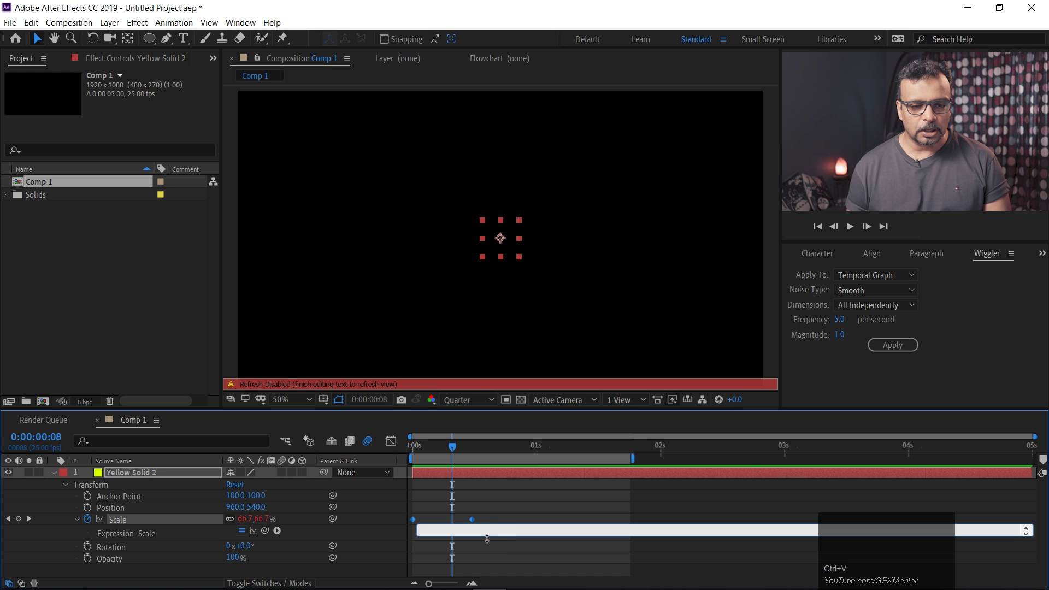
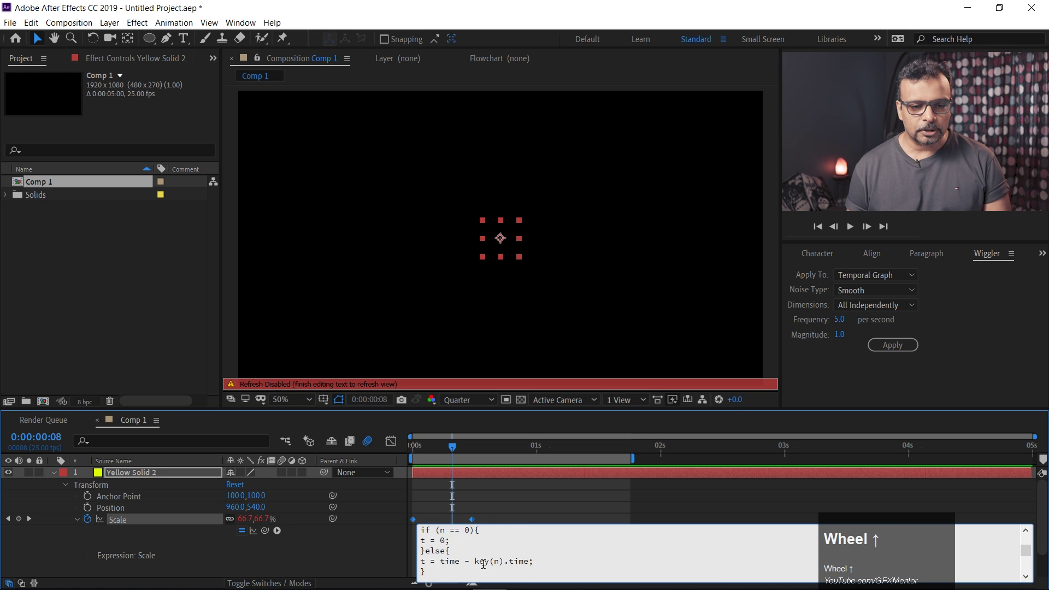
# - Move the 100% Scale keyframe closer to the start and preview the bouncing pop-in
pyautogui.moveTo(527, 508); pyautogui.dragTo(315, 433)
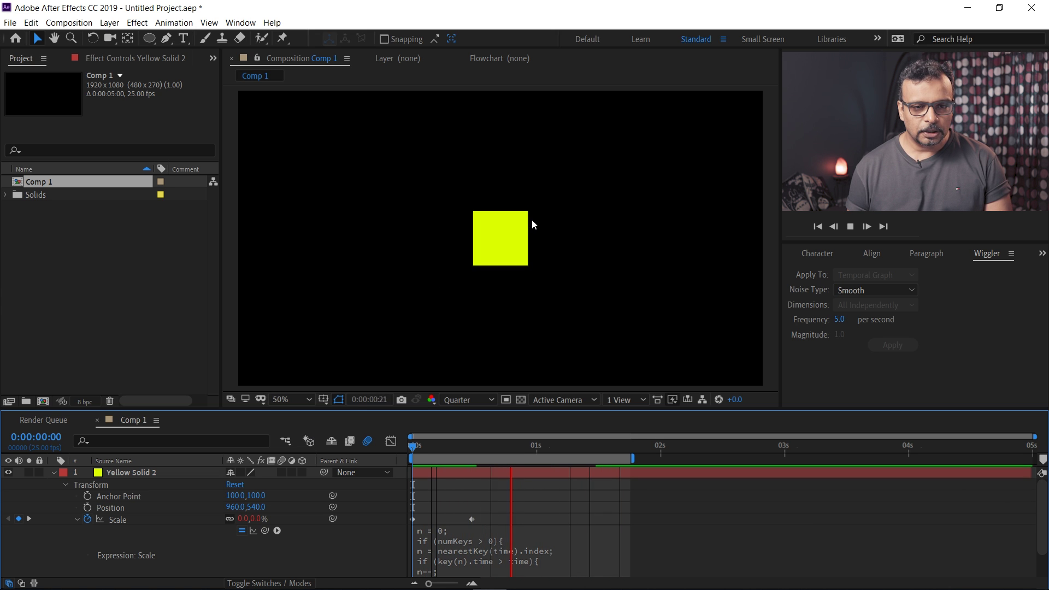
pyautogui.moveTo(475, 447); pyautogui.dragTo(287, 476)
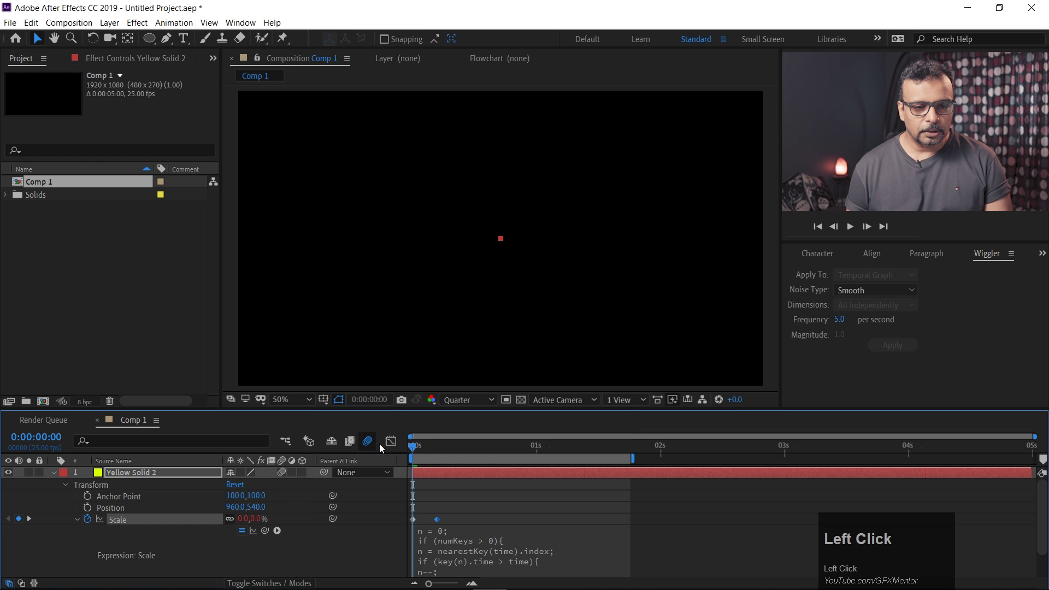
pyautogui.press('space')
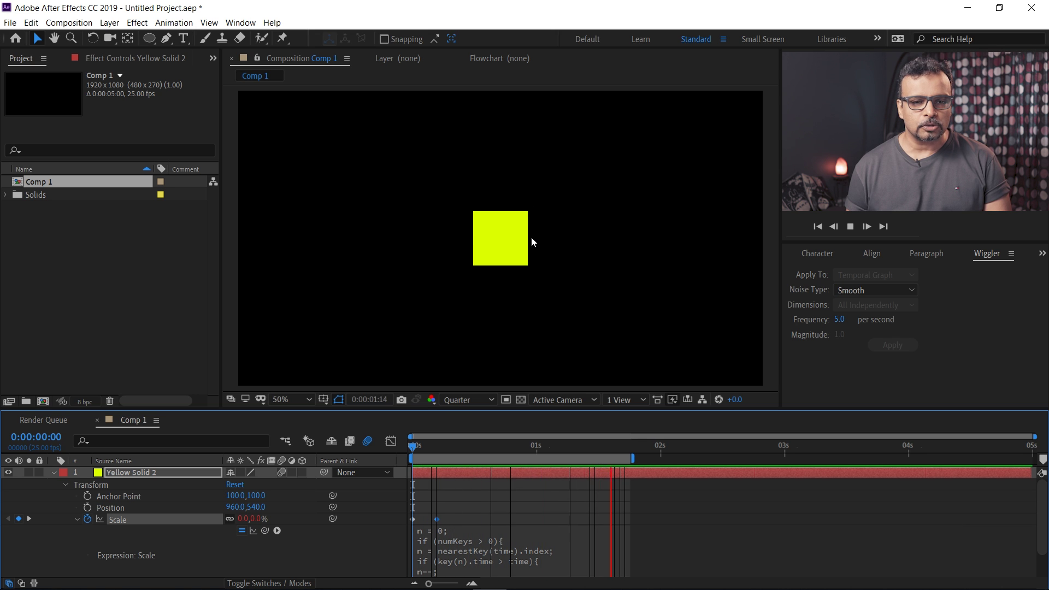
pyautogui.press('space')
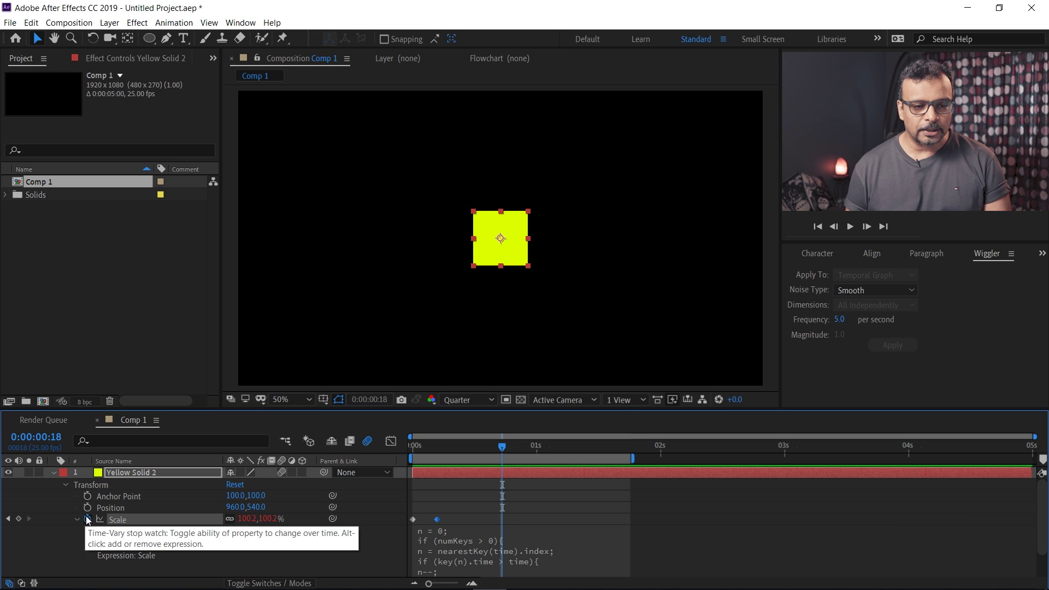
# - Clear the Scale animation and keyframe Position so the square drops from top to bottom
pyautogui.click(88, 521)
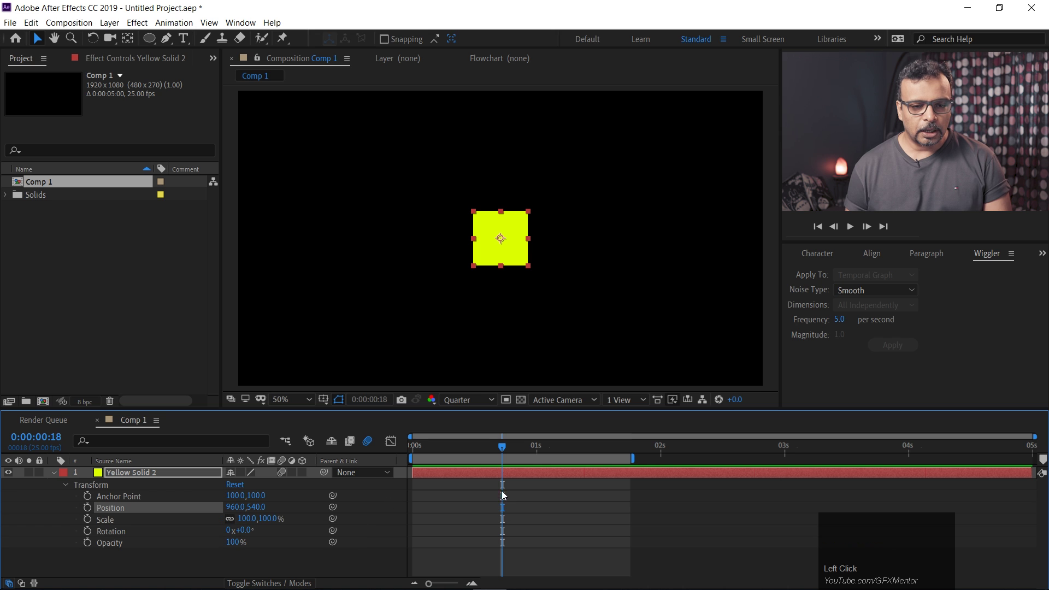
pyautogui.moveTo(501, 455); pyautogui.dragTo(456, 448)
pyautogui.click(456, 447)
pyautogui.press('space')
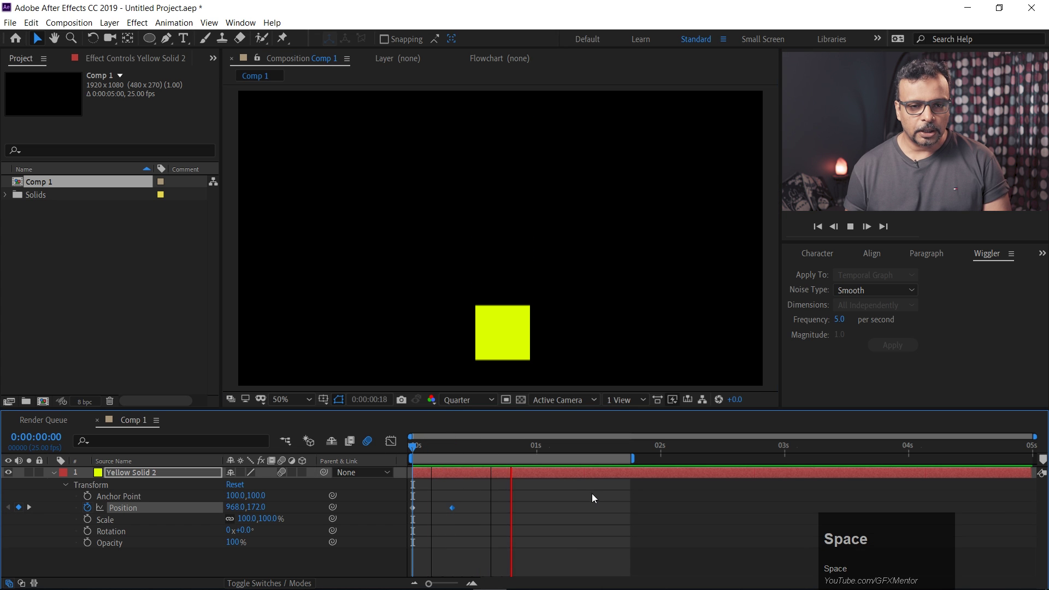
# - Apply the Inertial Bounce expression to Position and preview the bouncing drop
pyautogui.click(93, 513)
pyautogui.press('ctrl+v')
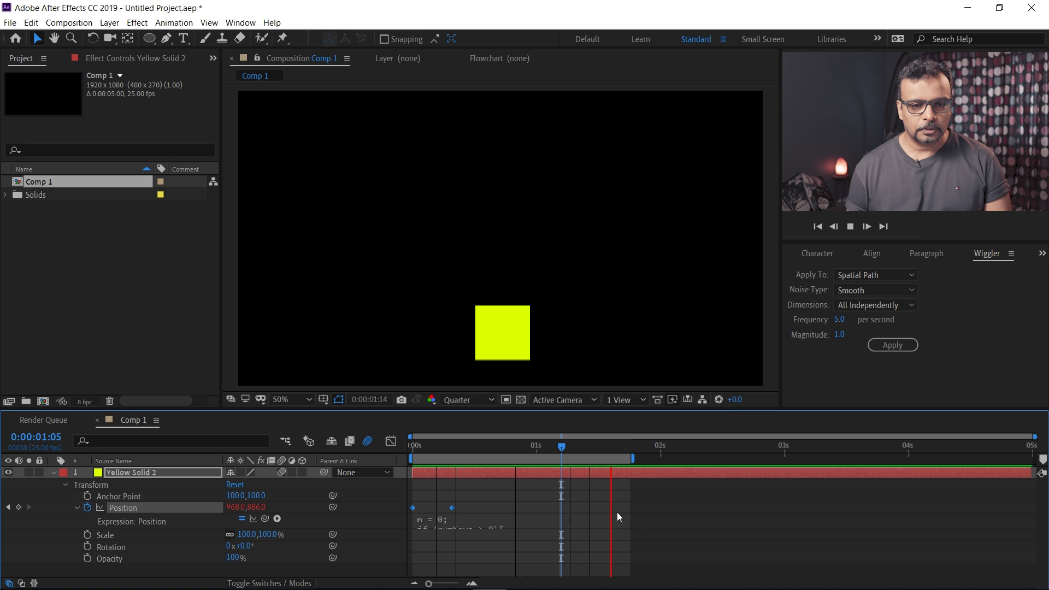
pyautogui.press('space')
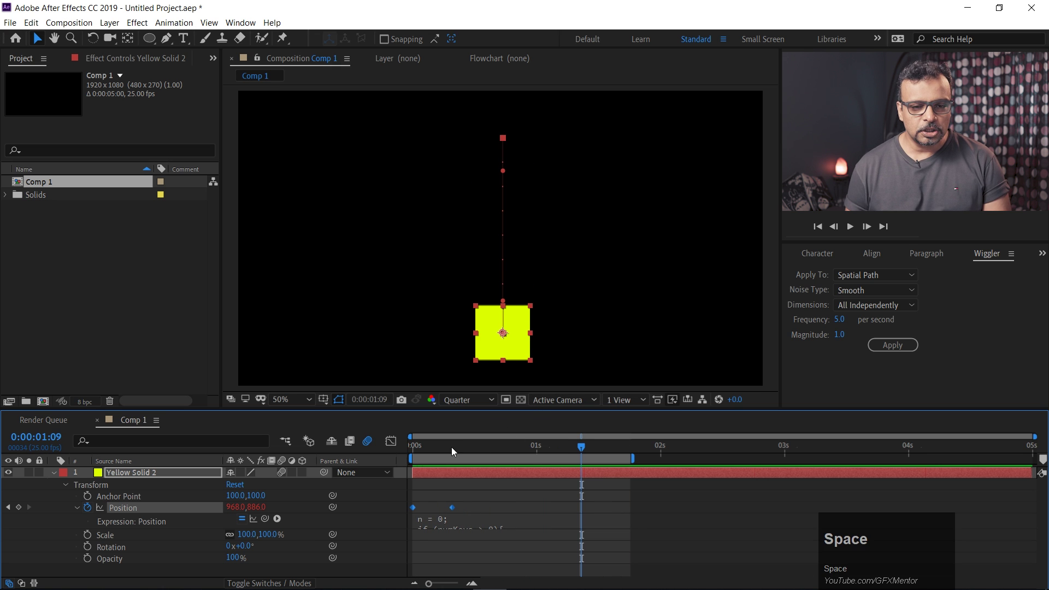
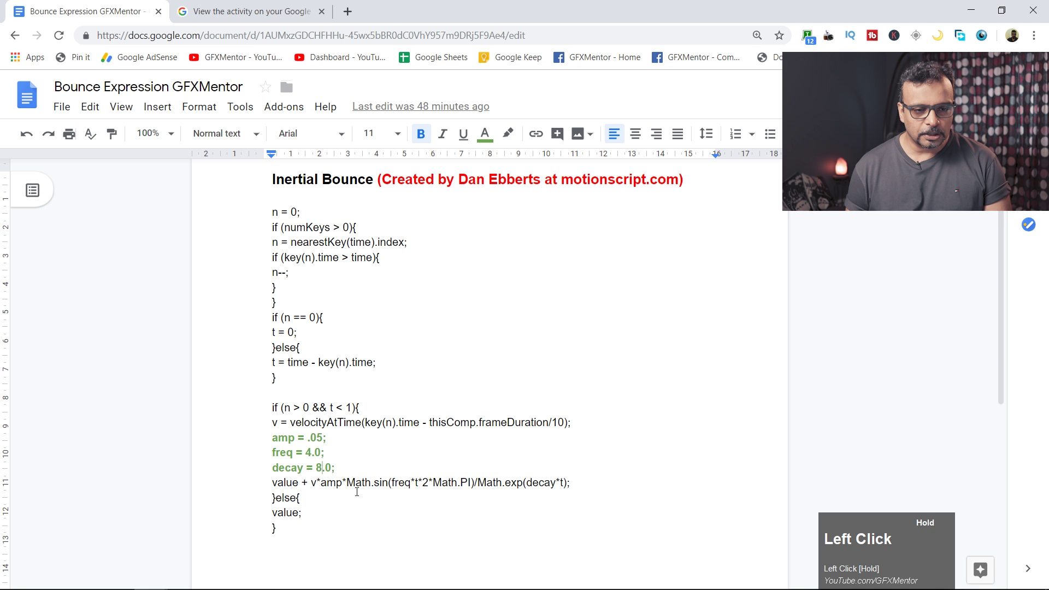
pyautogui.press('alt+Tab')
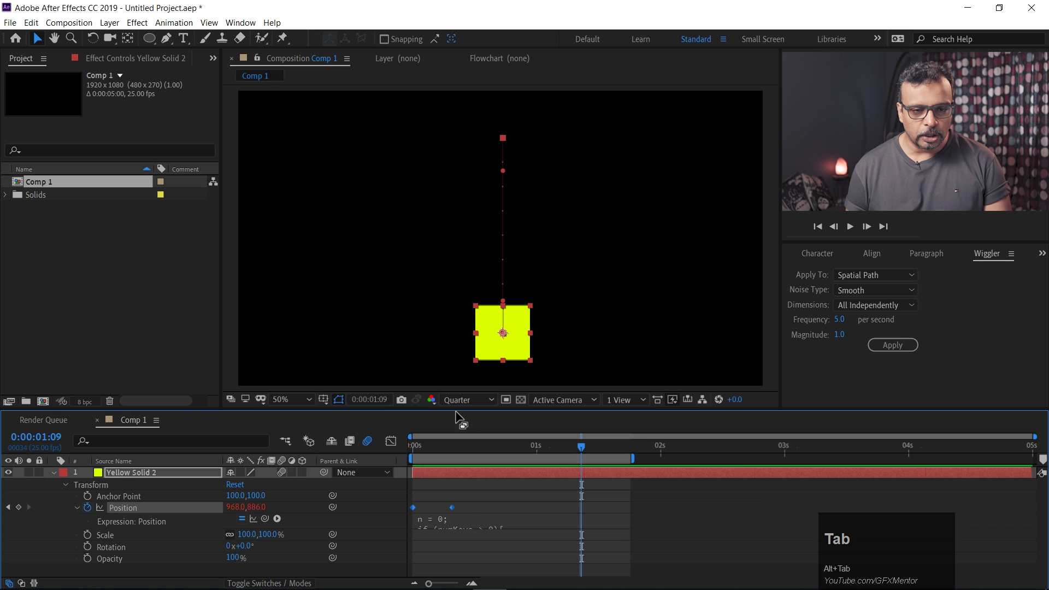
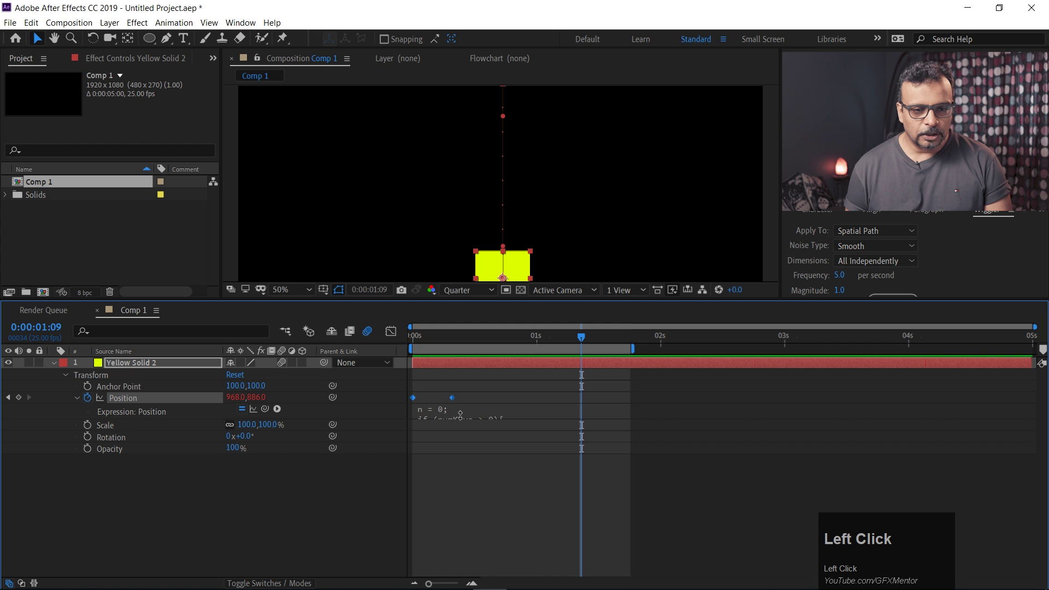
# - Change the Position expression's decay from 8.0 to 4.0 and preview the result
pyautogui.click(492, 406)
pyautogui.scroll(-3)
pyautogui.moveTo(462, 503); pyautogui.dragTo(522, 486)
pyautogui.press('4')
pyautogui.moveTo(346, 515); pyautogui.dragTo(493, 409)
pyautogui.press('space')
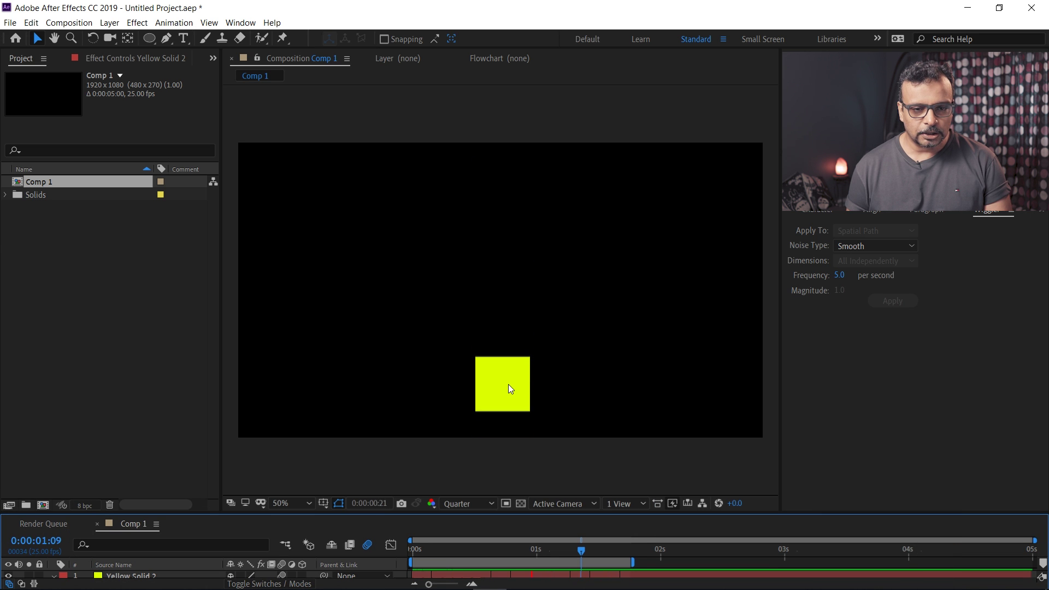
pyautogui.press('space')
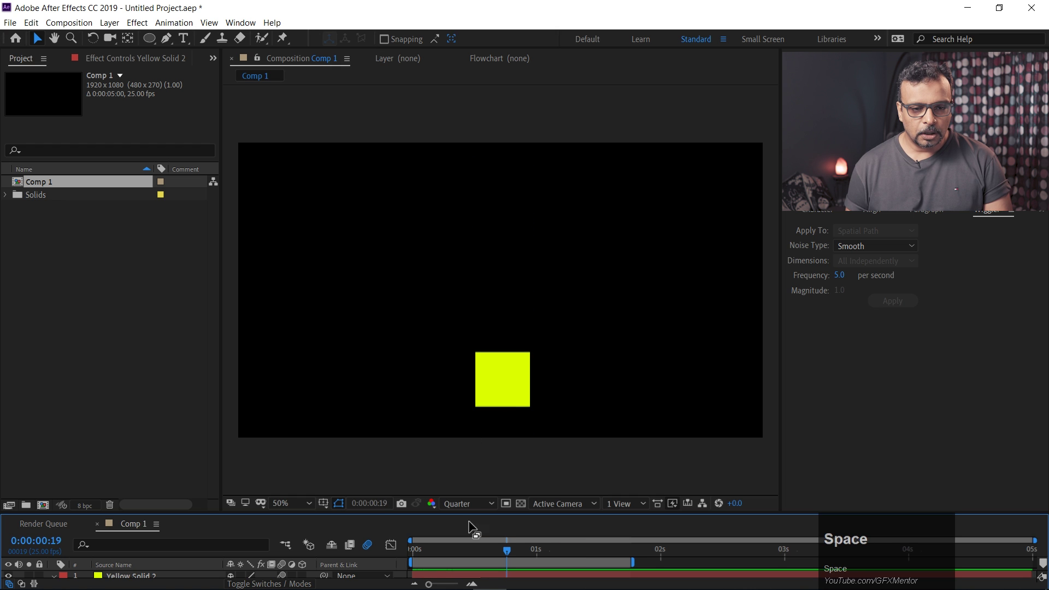
# - Reduce the expression's amplitude to .2 and preview the softer drop
pyautogui.moveTo(472, 515); pyautogui.dragTo(463, 490)
pyautogui.scroll(-3)
pyautogui.click(446, 527)
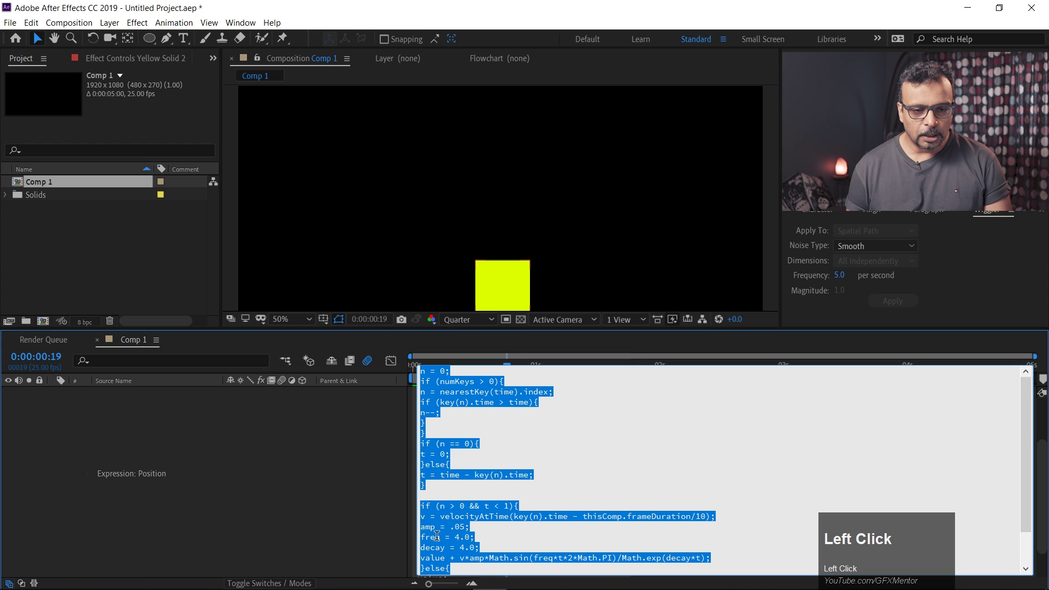
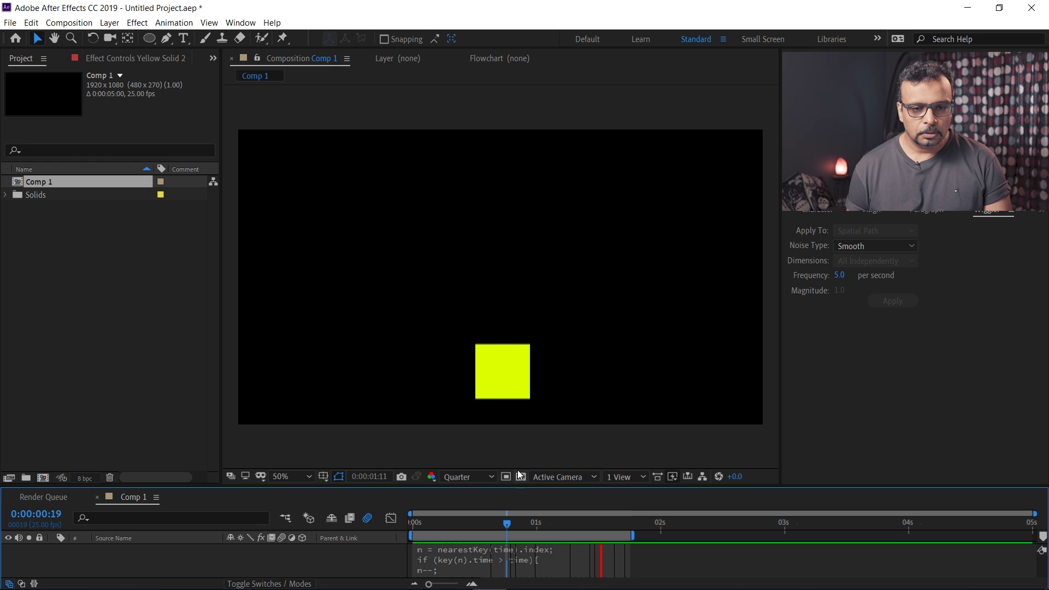
pyautogui.press('space')
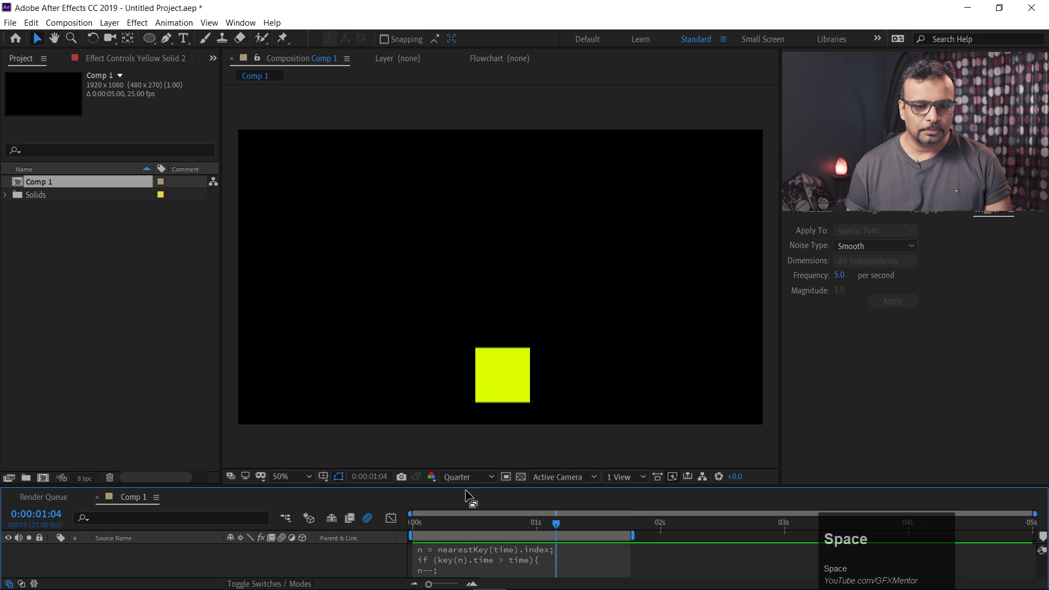